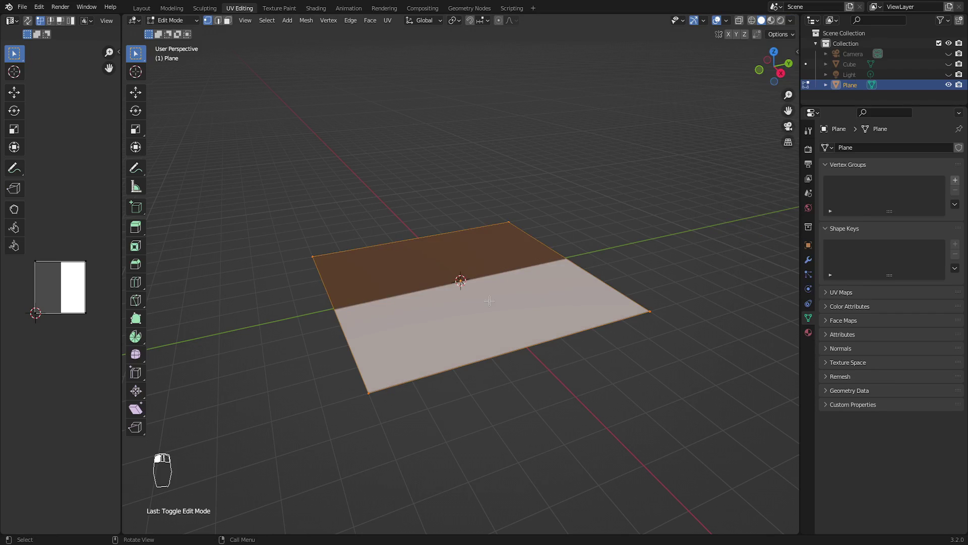
- From top view, select all the board's UVs and scale them down so the two-tone texture tiles into checkers
key(KP_7)
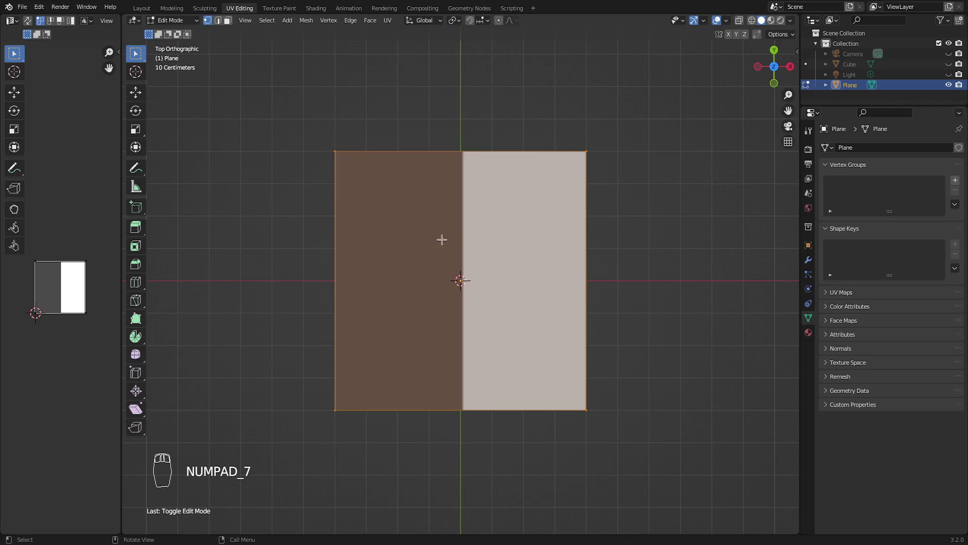
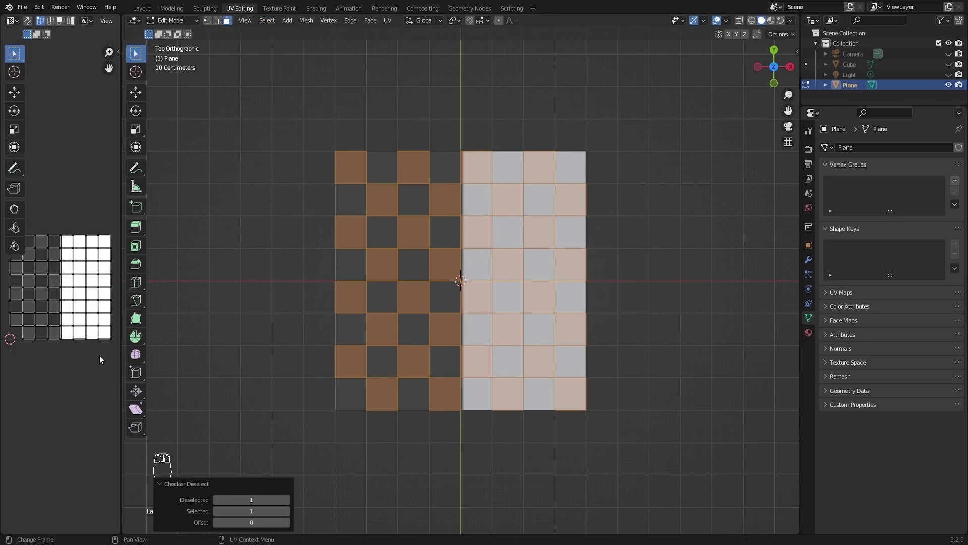
key(a)
key(s)
key(g)
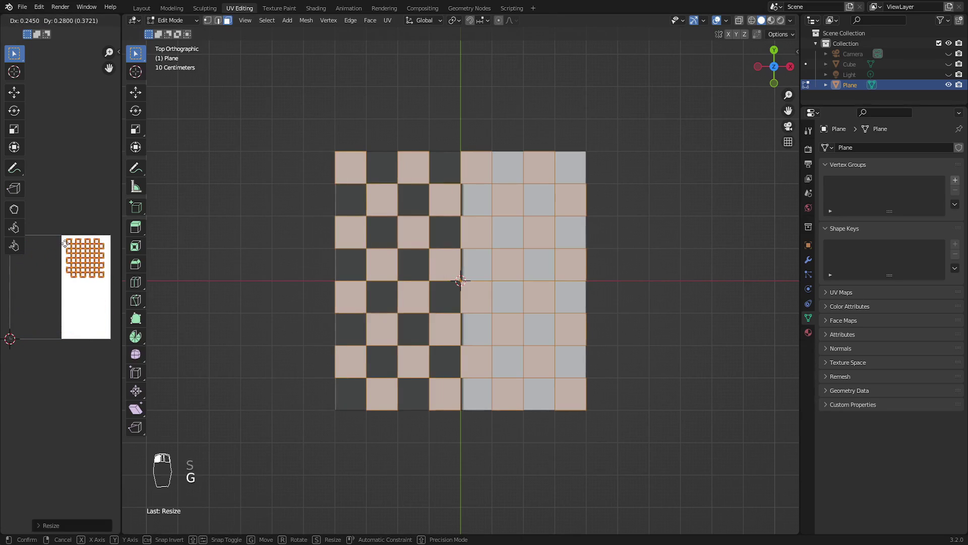
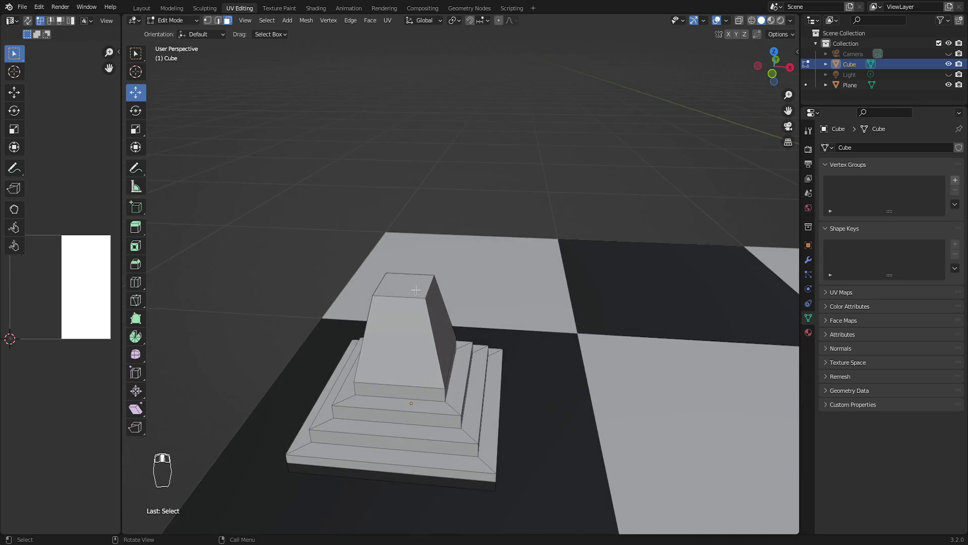
- From front view, inset the column's top face and scale it outward into a wide flat collar rim
key(KP_1)
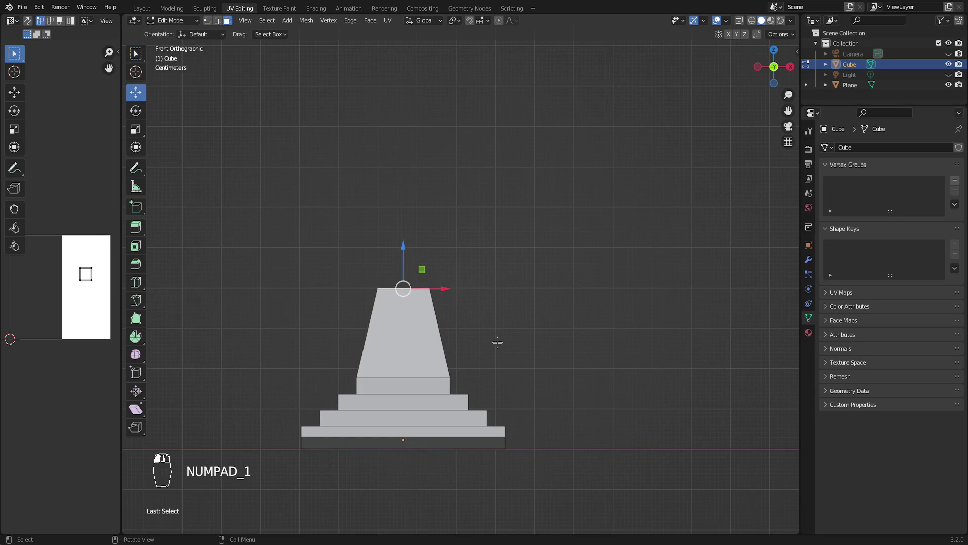
key(i)
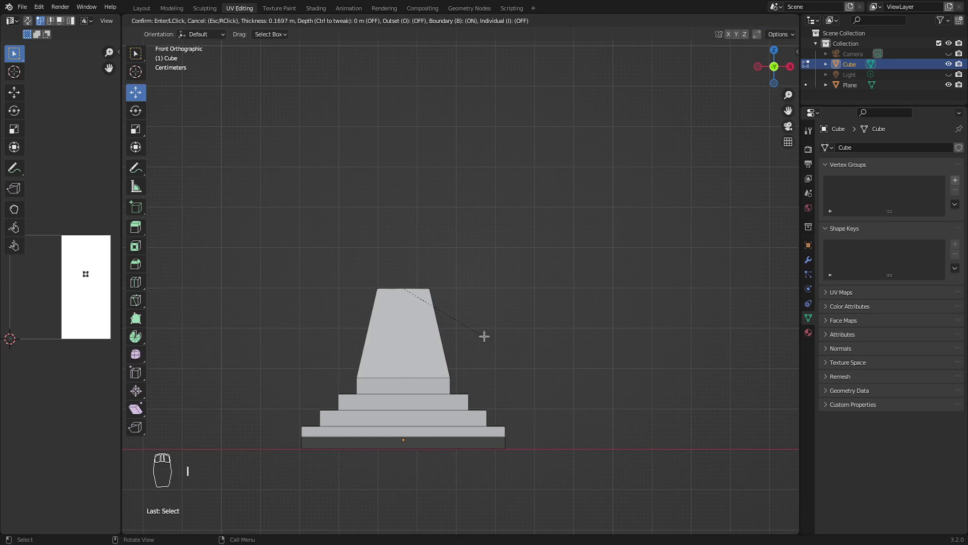
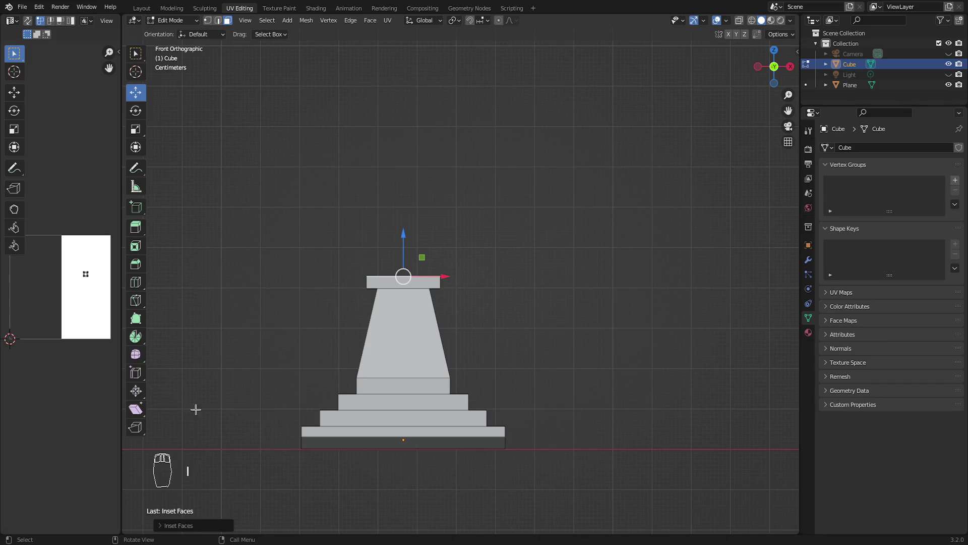
key(s)
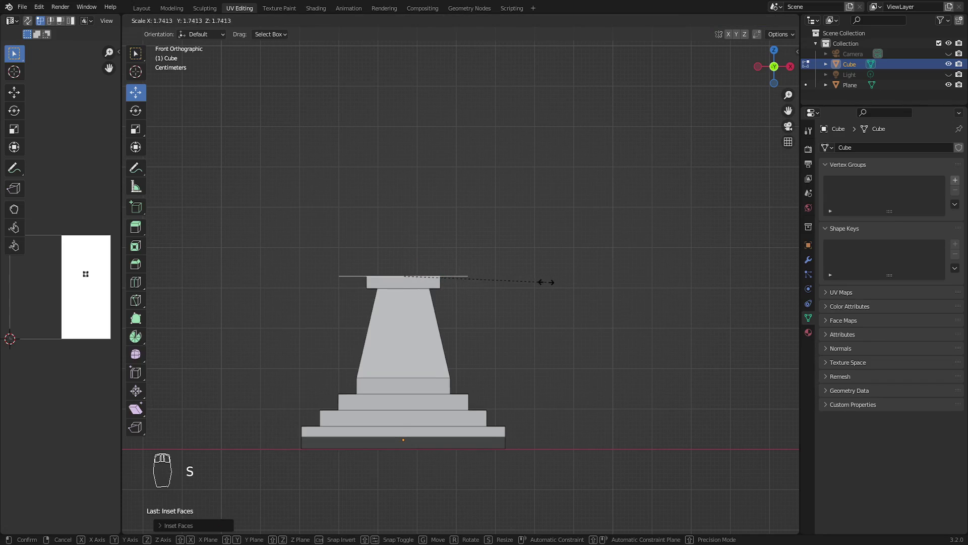
key(e)
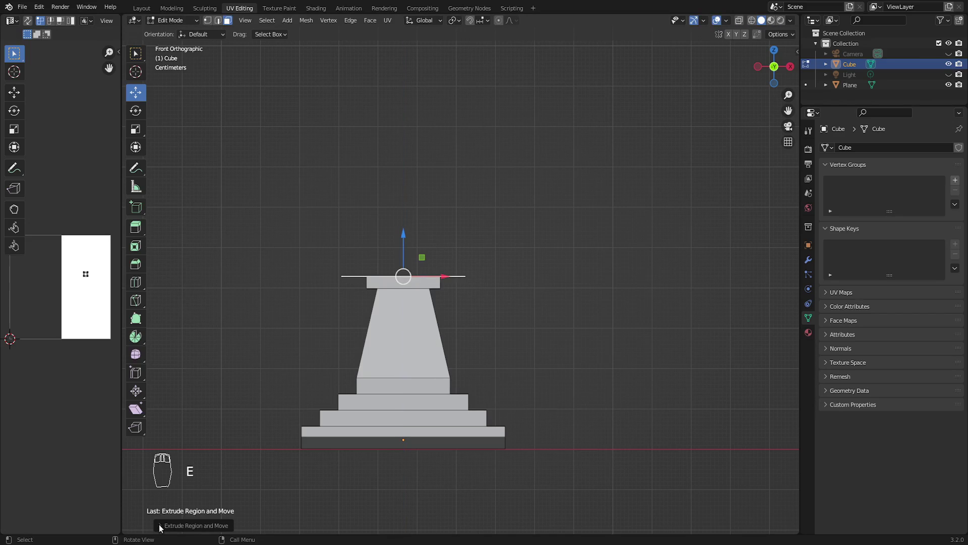
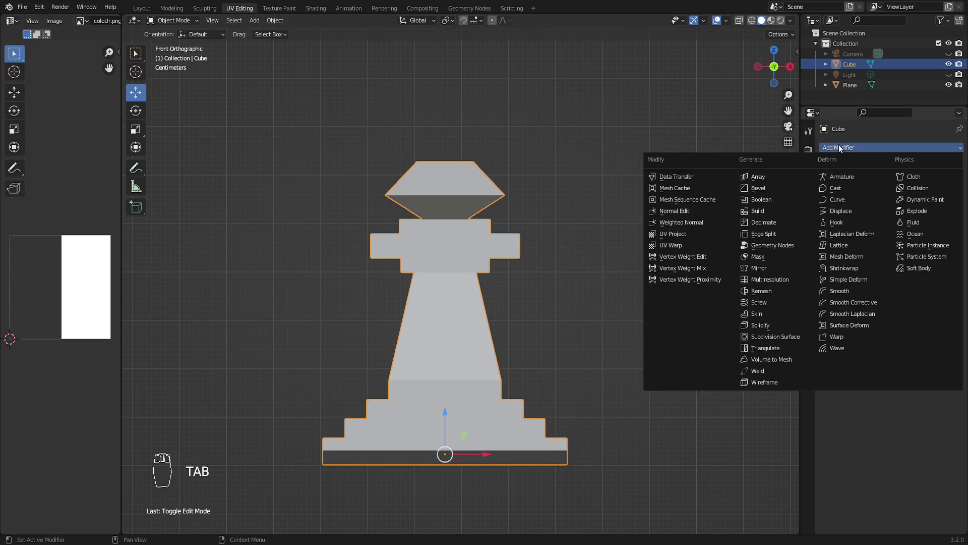
- With a level-3 Subdivision Surface modifier added, scale the head's top loop into a rounded ball and shade smooth
middle_click(769, 335)
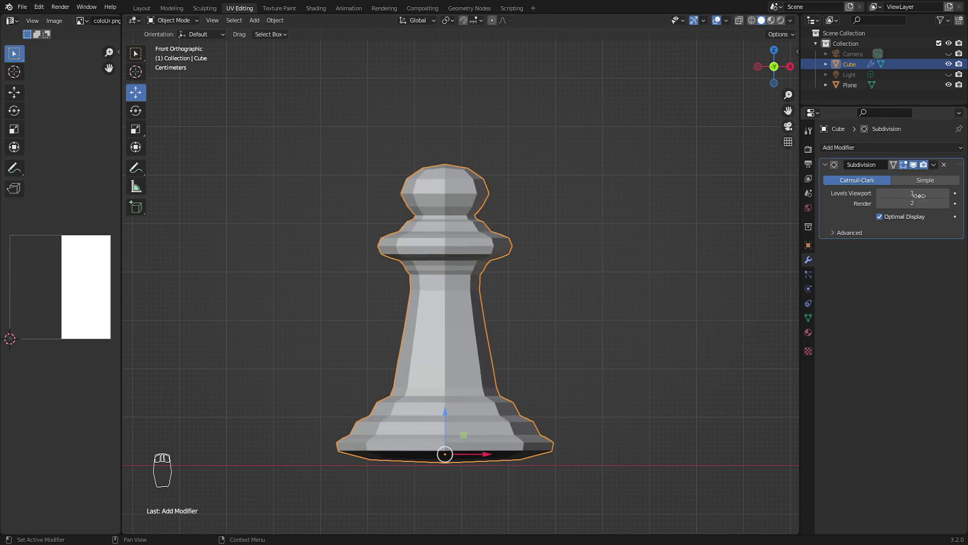
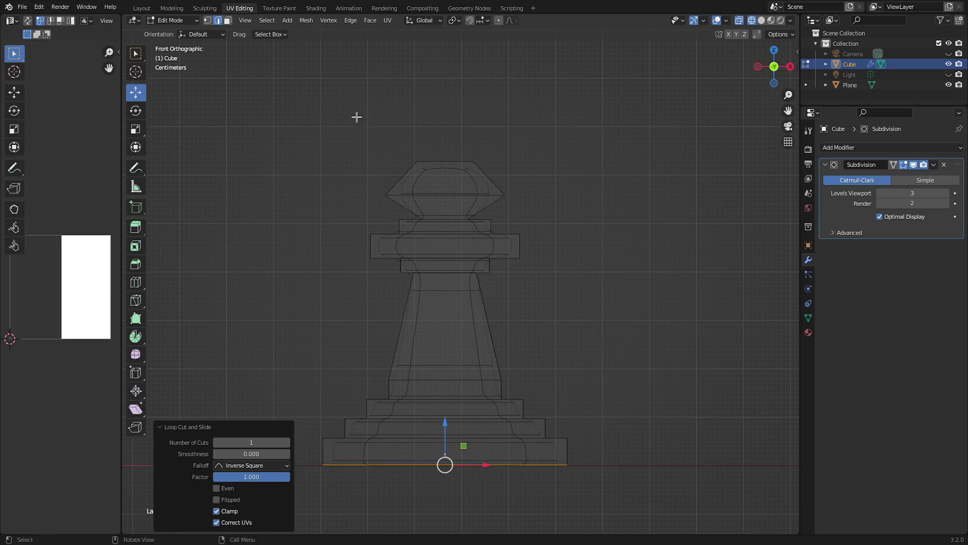
key(shift+z)
key(shift+z)
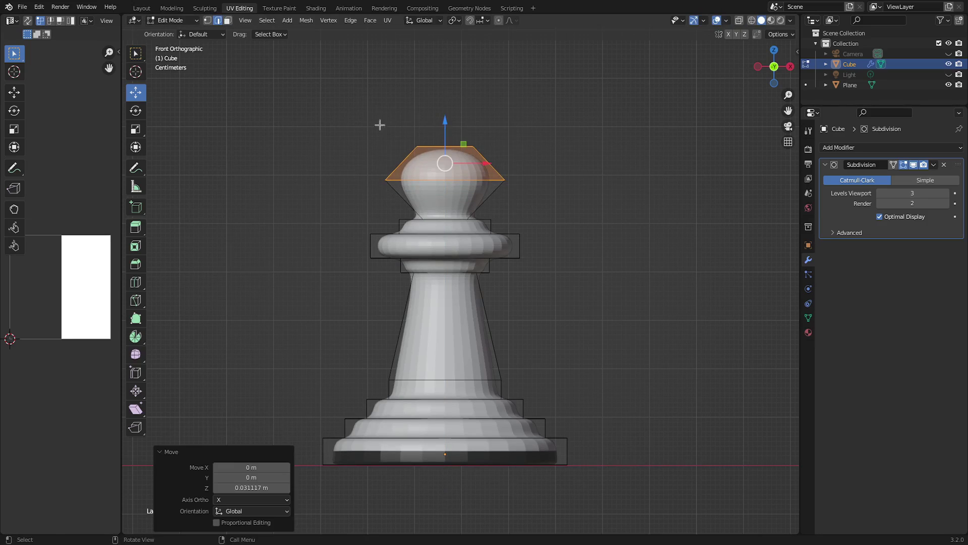
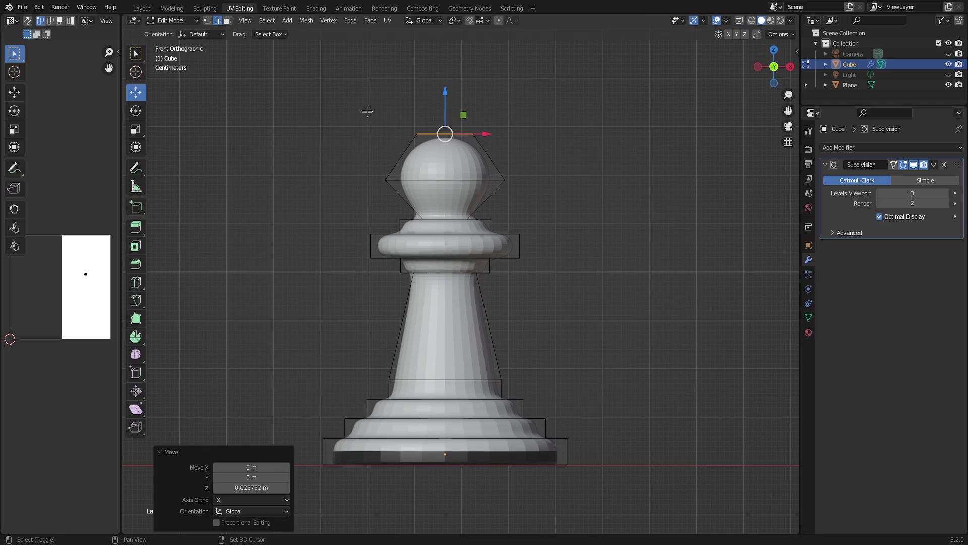
key(shift+z)
key(shift+z)
key(s)
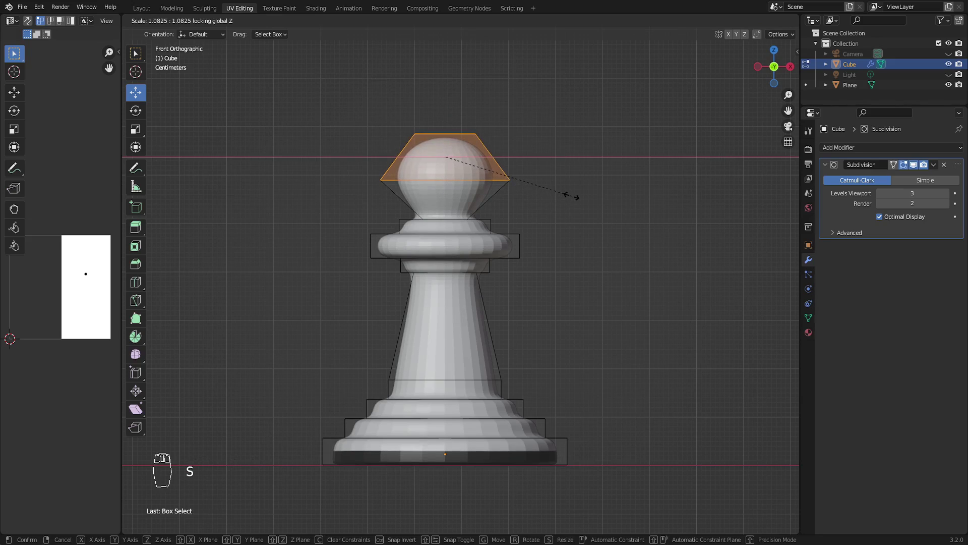
key(Tab)
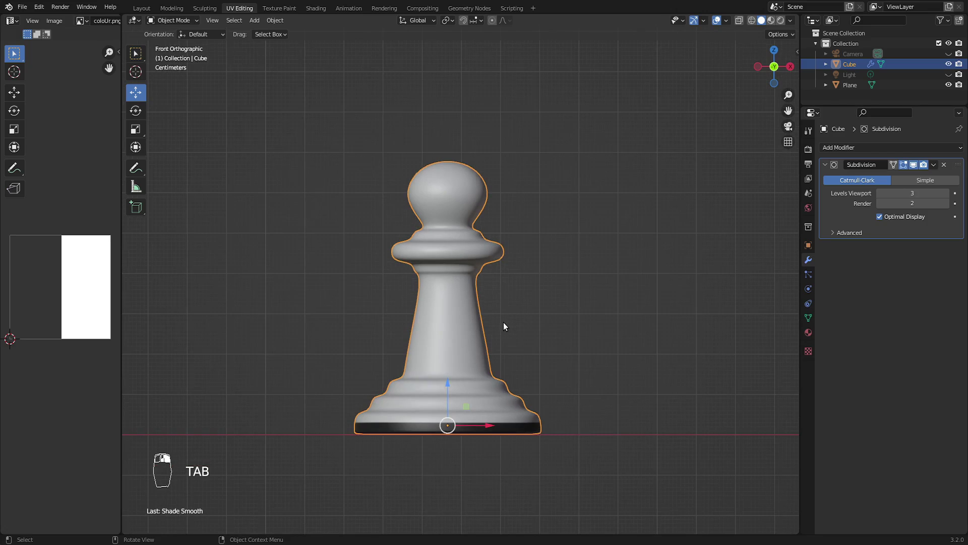
- Array the pawn into a row of eight and mirror the row on Y to the opposite side of the board
key(KP_7)
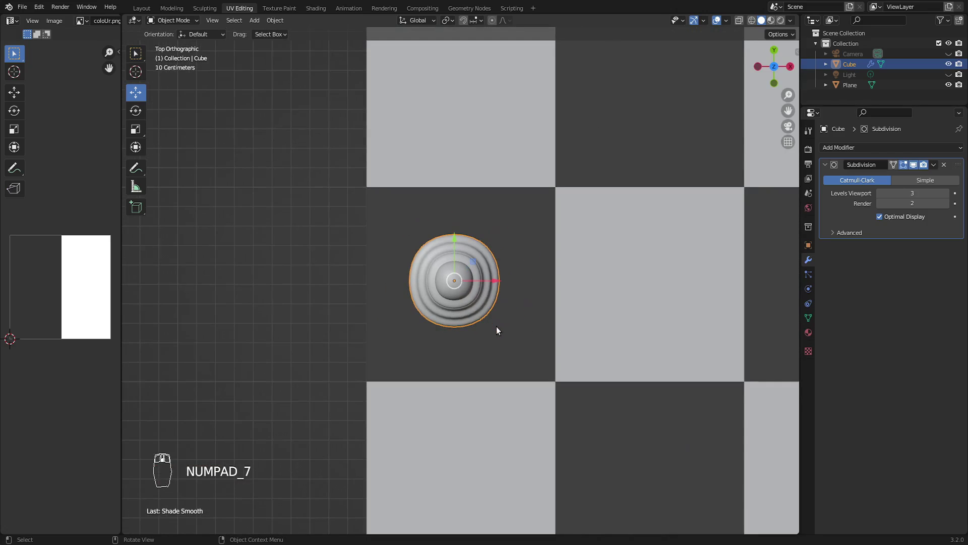
key(KP_1)
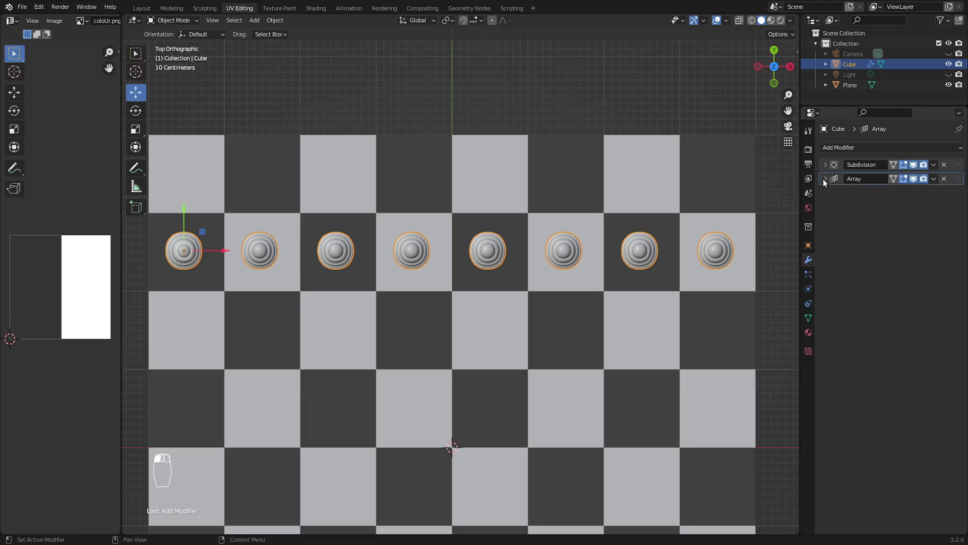
drag(646, 311, 621, 350)
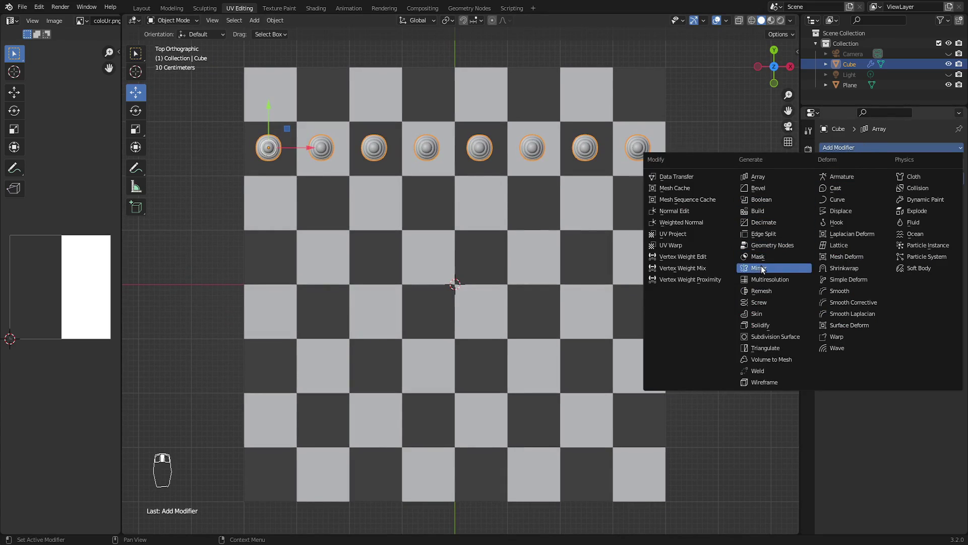
drag(901, 210, 515, 349)
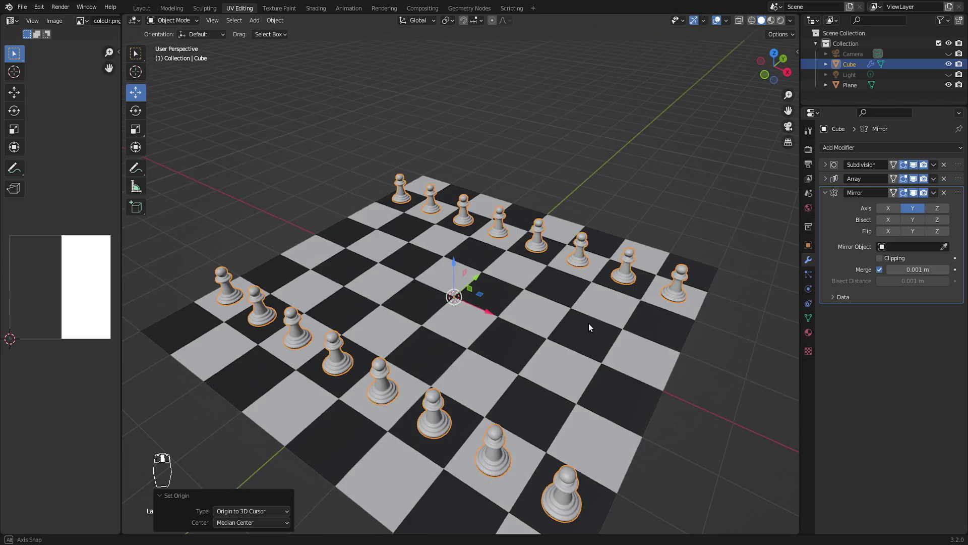
- Select the whole pawn mesh and shrink and move its UVs into one tone of the board texture for the mirrored colouring
key(Tab)
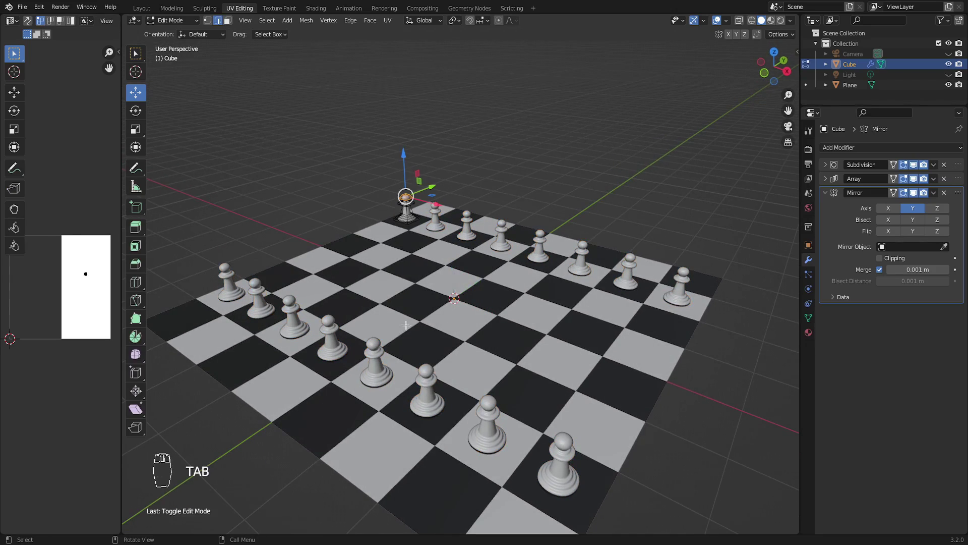
key(a)
key(a)
key(s)
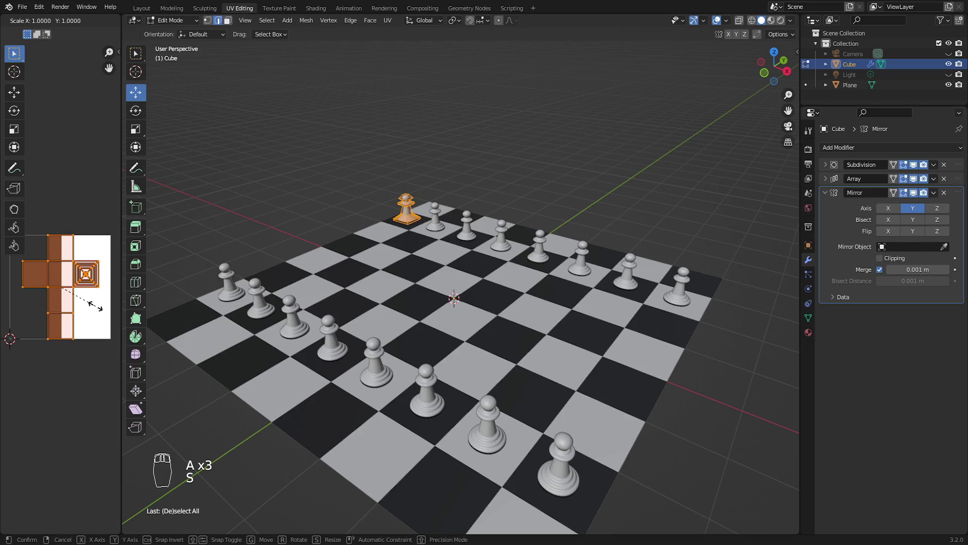
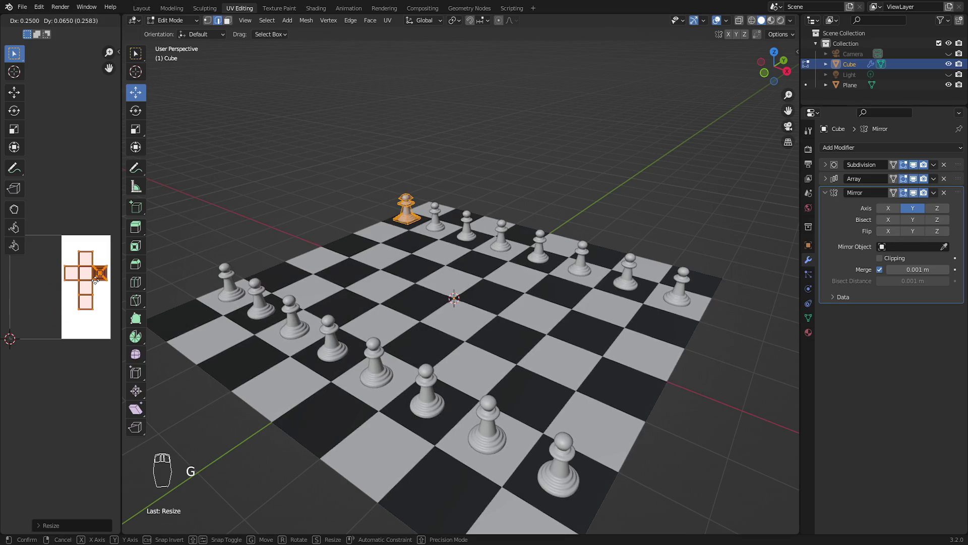
key(s)
key(g)
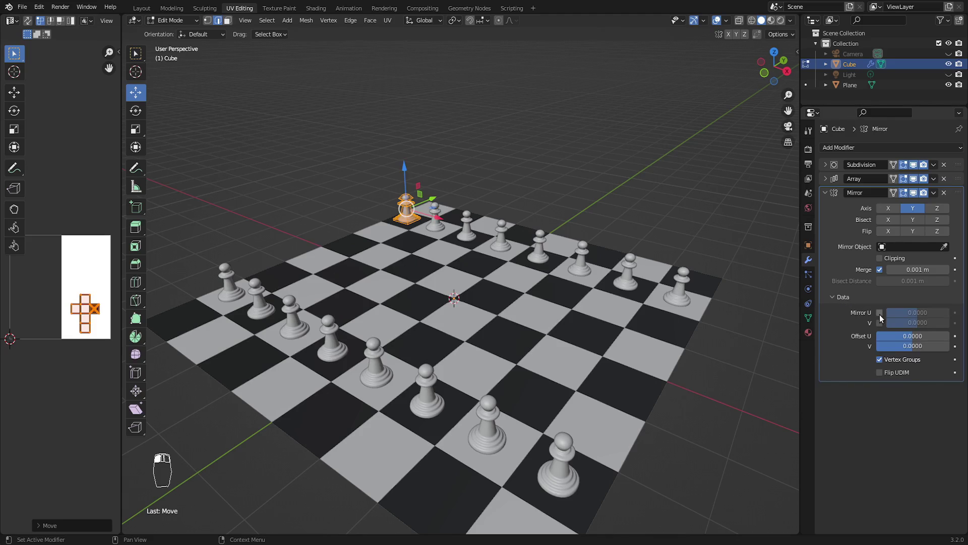
- Add a Solidify modifier to the board plane and set its thickness to 0.04 m, checked from side view
key(Tab)
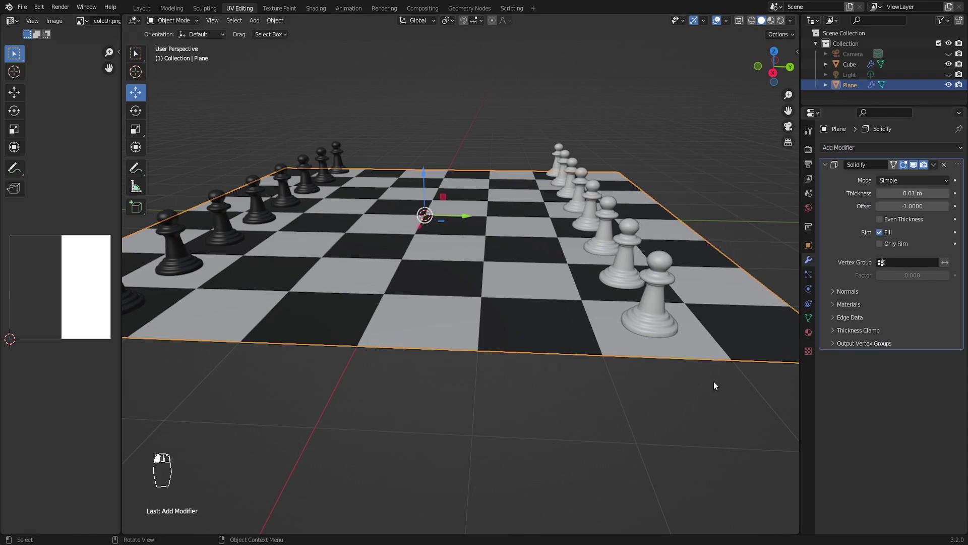
key(KP_3)
click(946, 191)
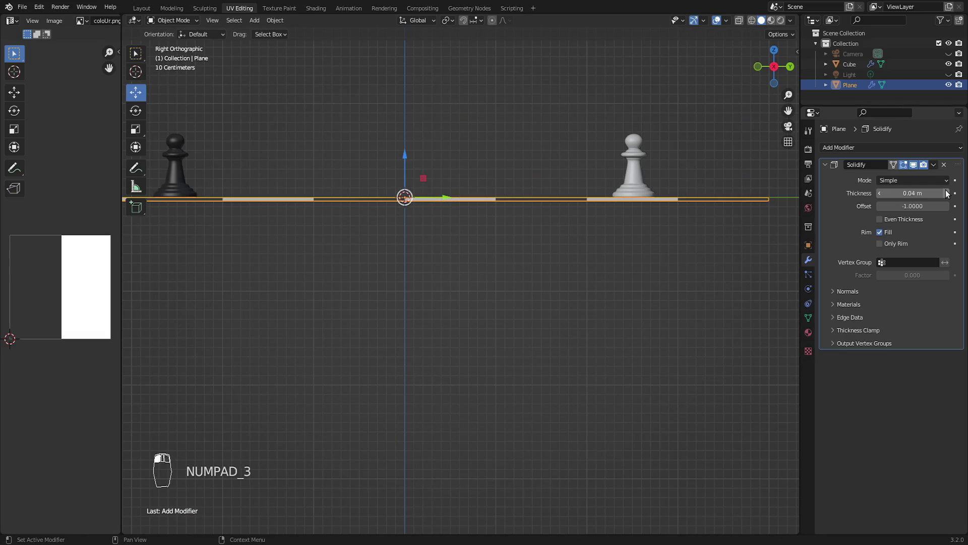
key(Tab)
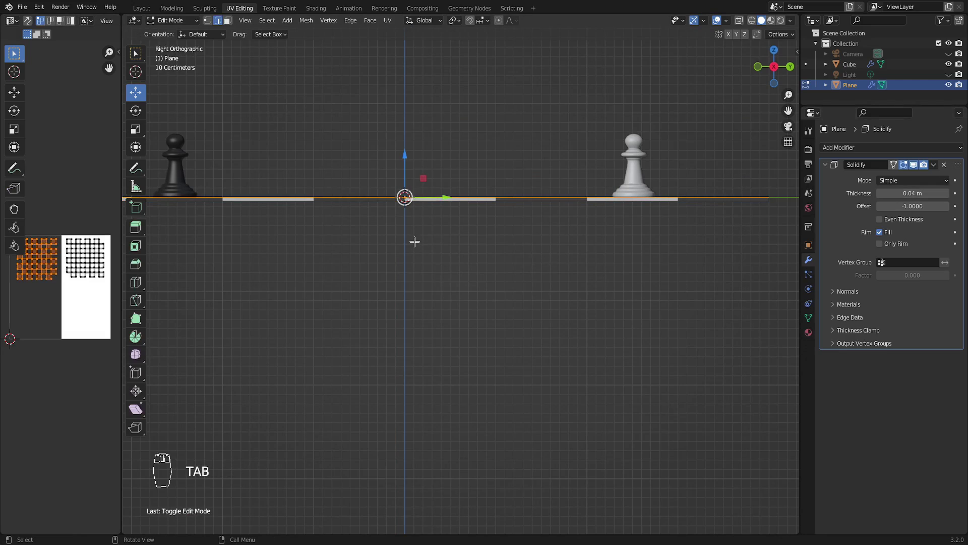
key(Tab)
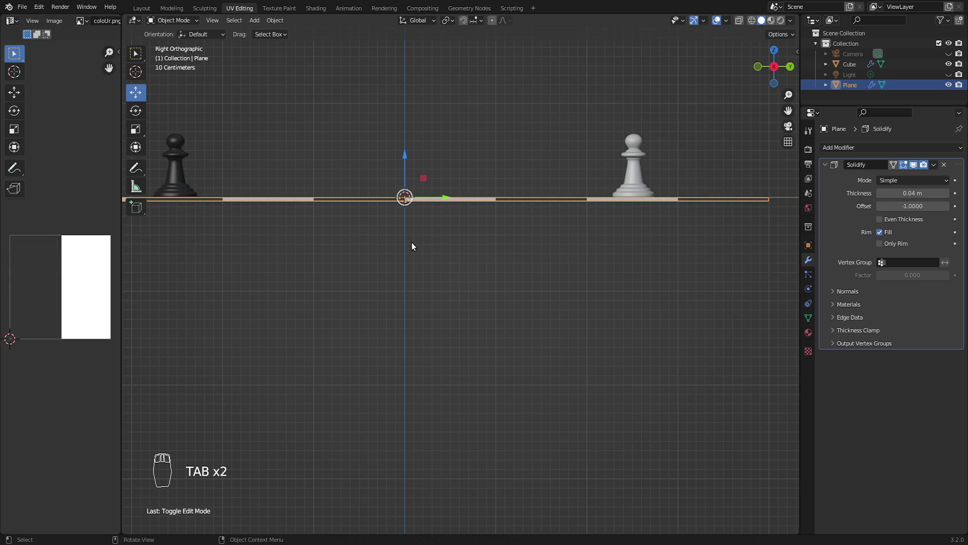